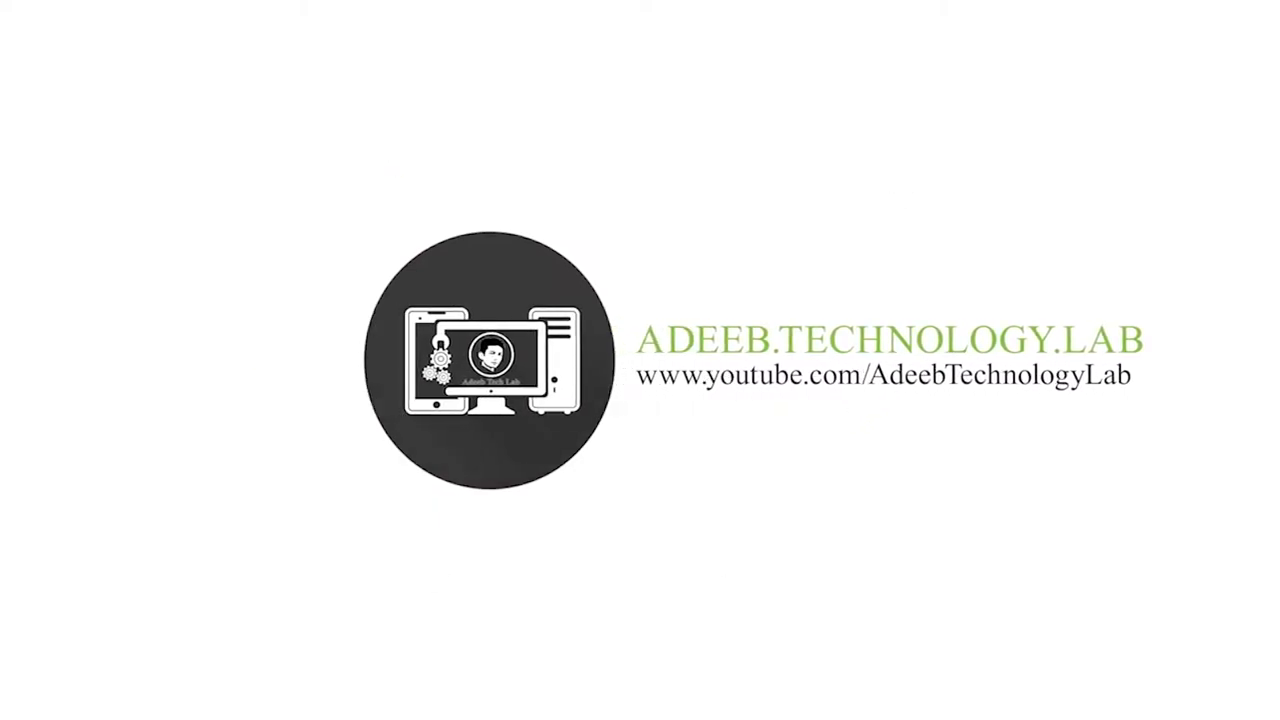
Open the Atlab (2) folder holding the 904 PSD template
{"action": "left_click", "coordinate": [1249, 134]}
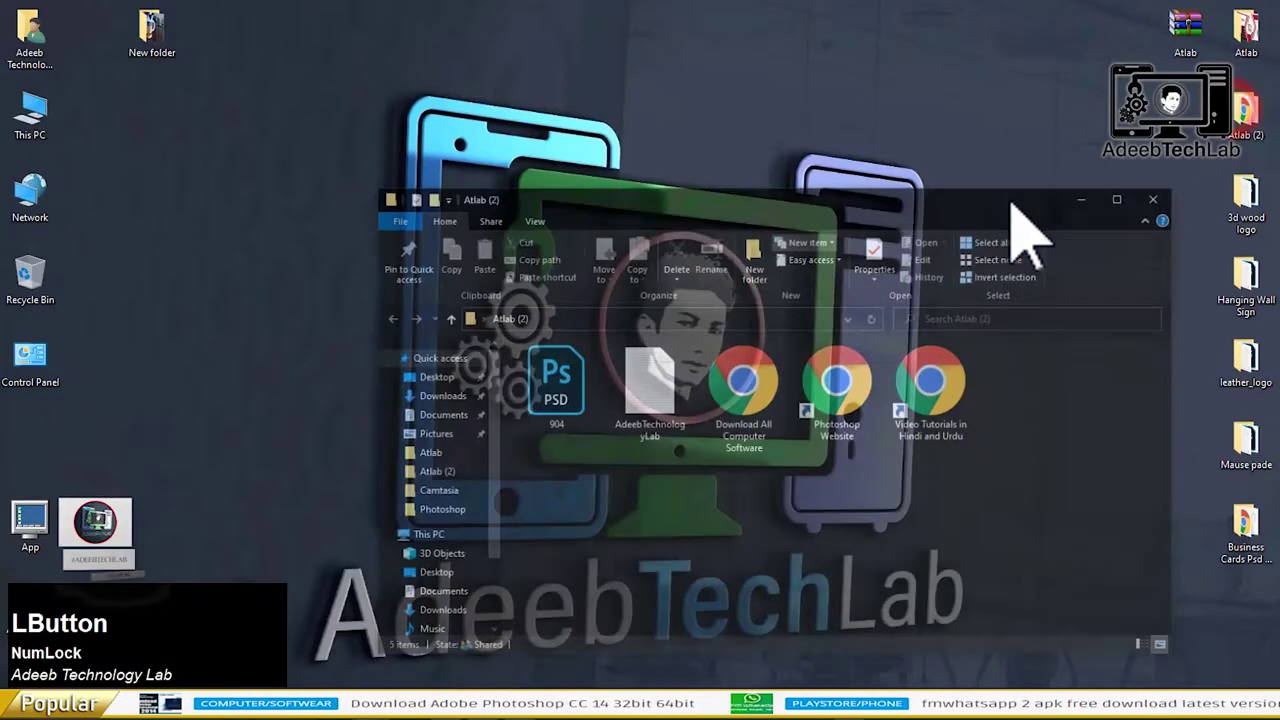
Open 904.psd in Photoshop, choosing Don't Resolve for the missing fonts
{"action": "right_click", "coordinate": [552, 415]}
{"action": "left_click", "coordinate": [609, 313]}
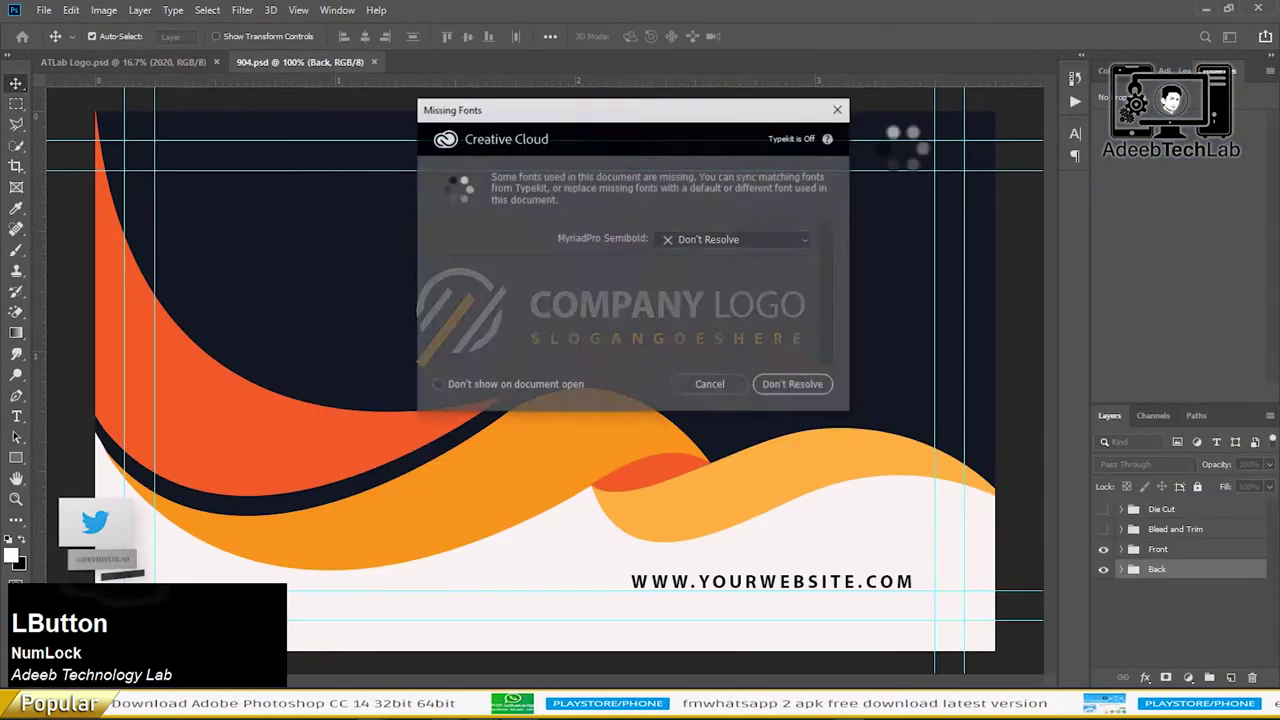
{"action": "left_click", "coordinate": [823, 409]}
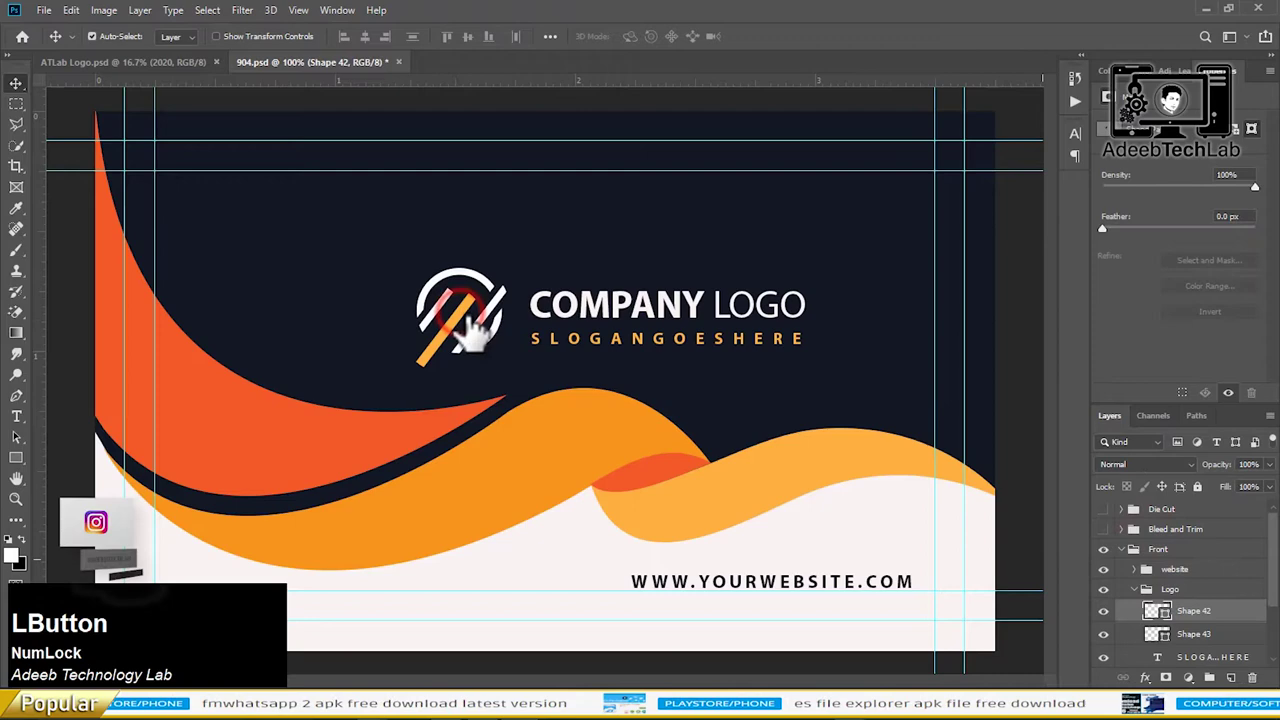
{"action": "key", "text": "Delete"}
Switch to the ATLab Logo.psd document to bring its logo group into the card
{"action": "left_click", "coordinate": [139, 79]}
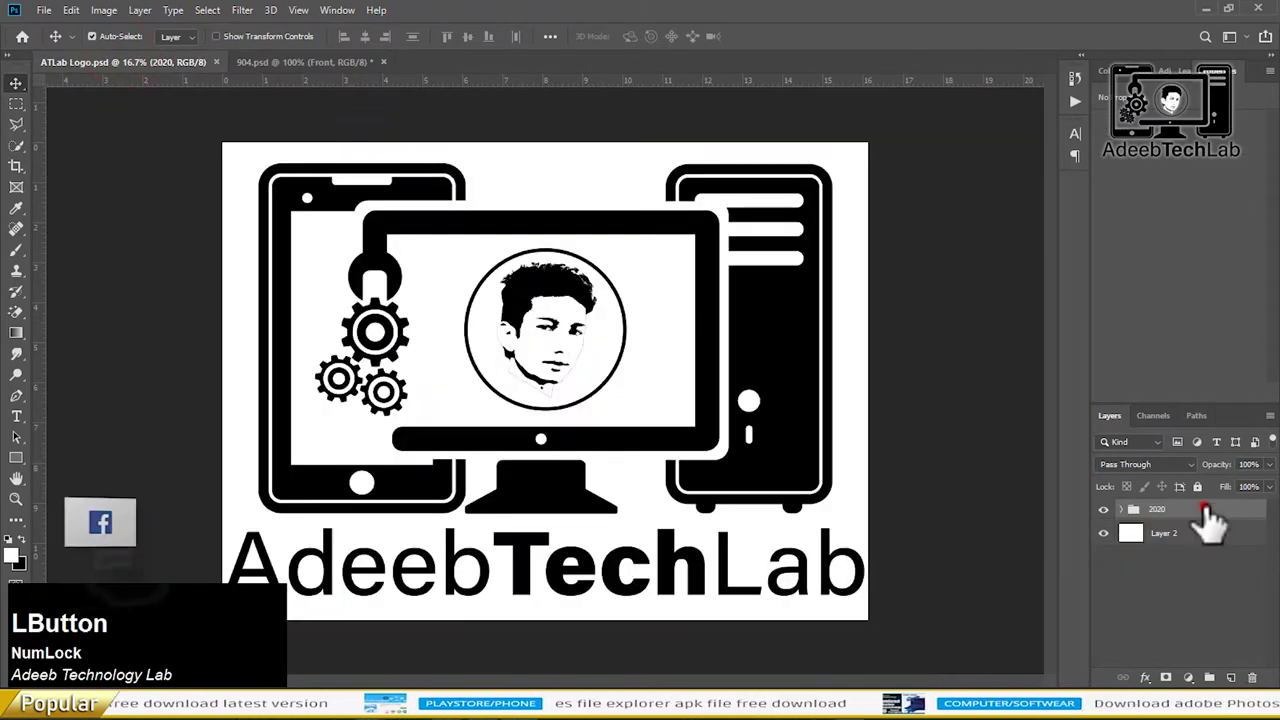
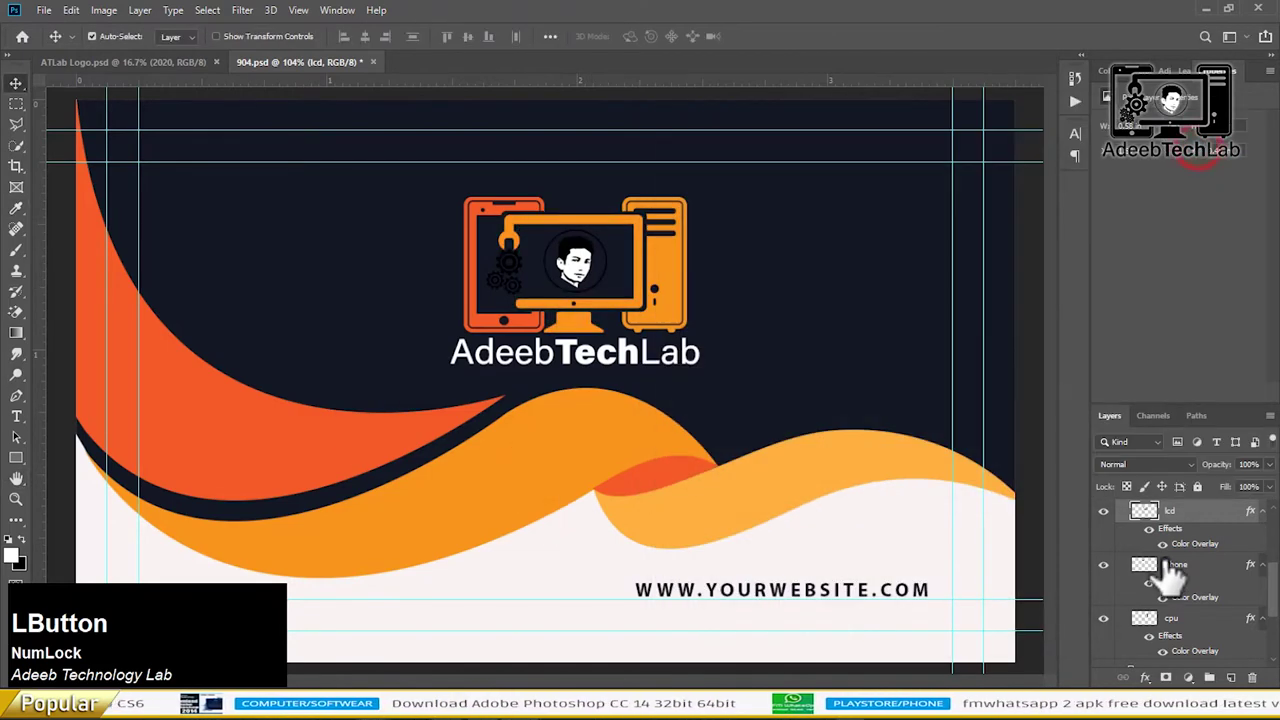
{"action": "scroll", "scroll_direction": "up", "scroll_amount": 3}
{"action": "left_click", "coordinate": [1204, 575]}
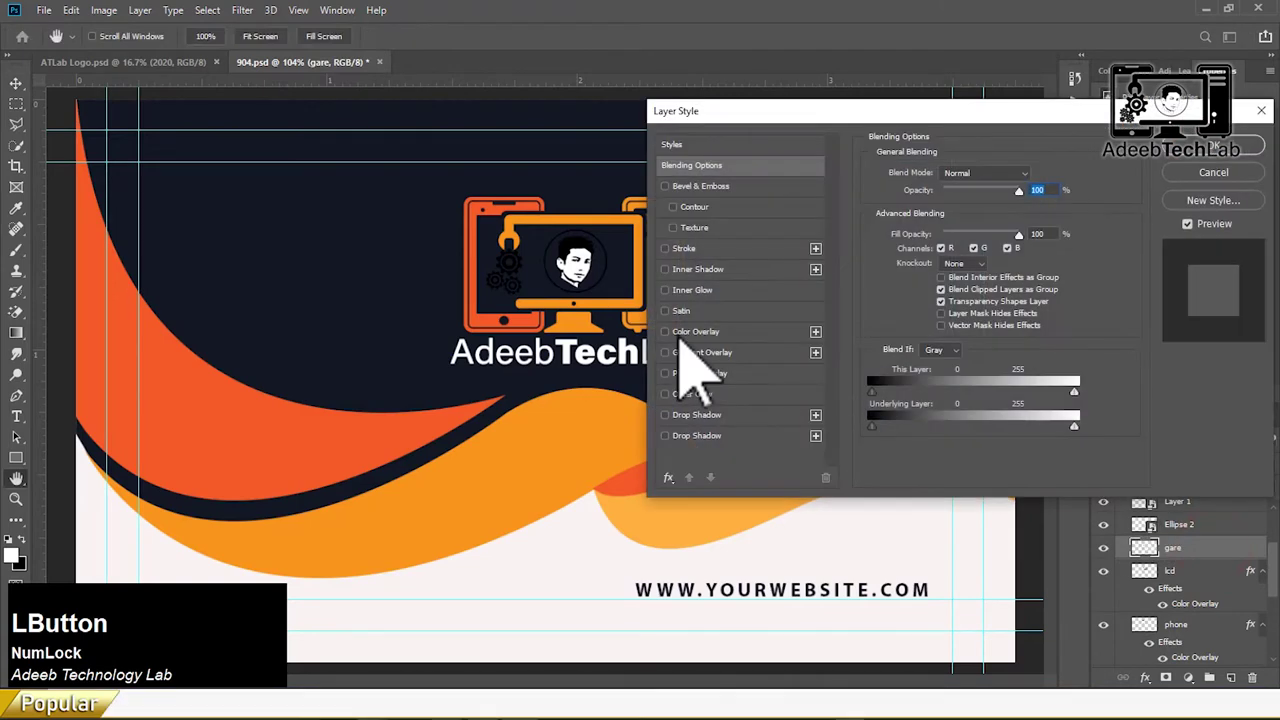
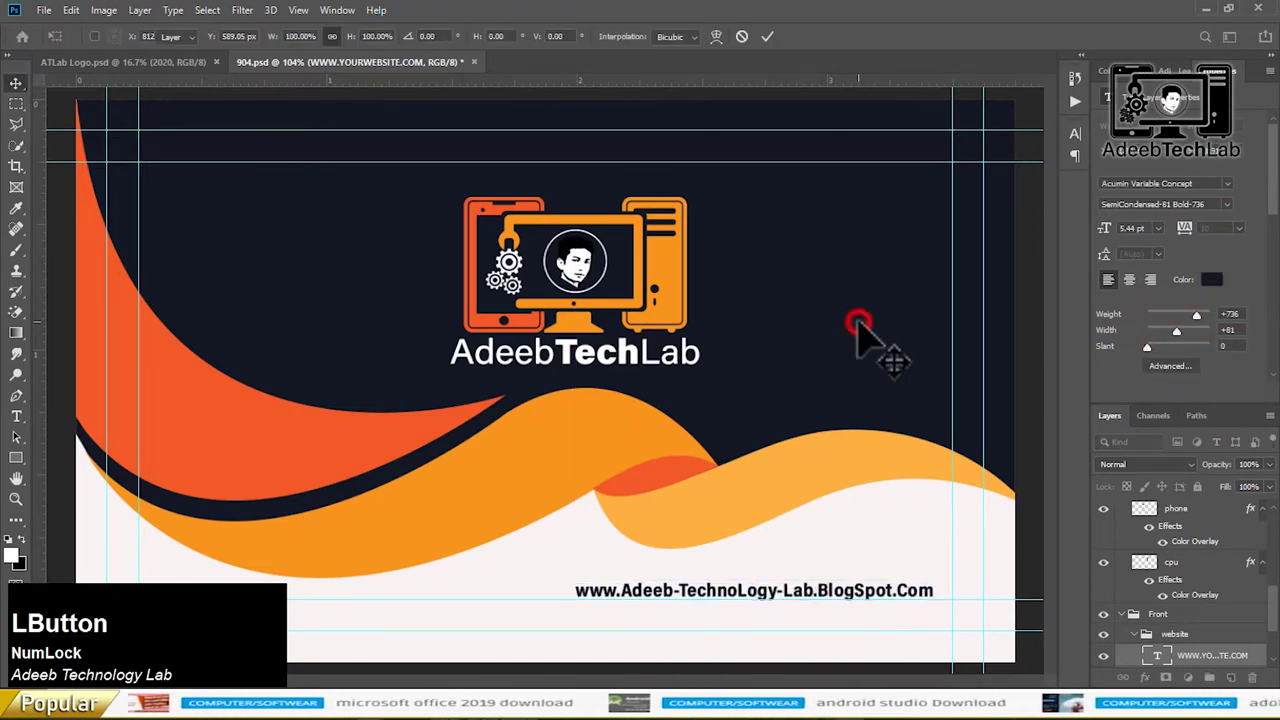
{"action": "scroll", "scroll_direction": "up", "scroll_amount": 3}
{"action": "left_click", "coordinate": [1187, 541]}
Toggle layer group visibility so the card's back side with contact details shows
{"action": "right_click", "coordinate": [1188, 541]}
{"action": "left_click", "coordinate": [1096, 585]}
{"action": "scroll", "scroll_direction": "up", "scroll_amount": 3}
{"action": "left_click", "coordinate": [1106, 572]}
{"action": "scroll", "scroll_direction": "up", "scroll_amount": 3}
{"action": "left_click", "coordinate": [1194, 584]}
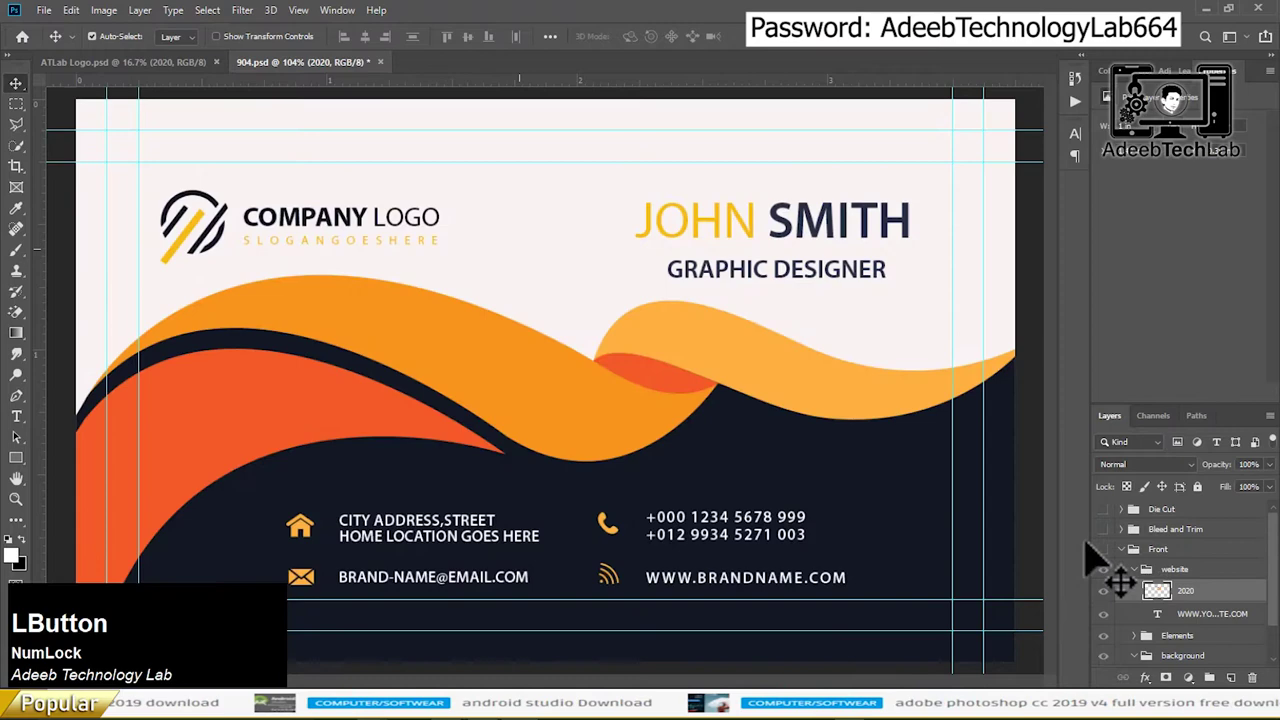
Select the placeholder logo layers on the card's back for replacement
{"action": "key", "text": "ctrl+c"}
{"action": "left_click", "coordinate": [357, 90]}
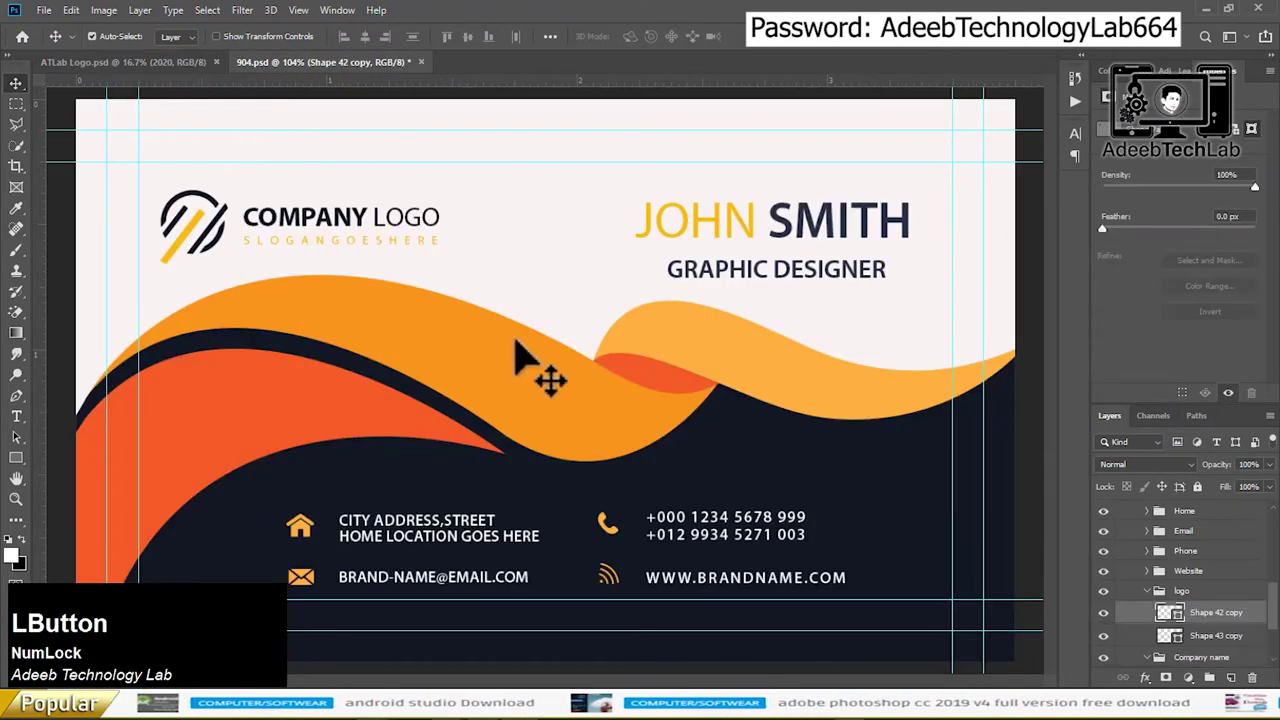
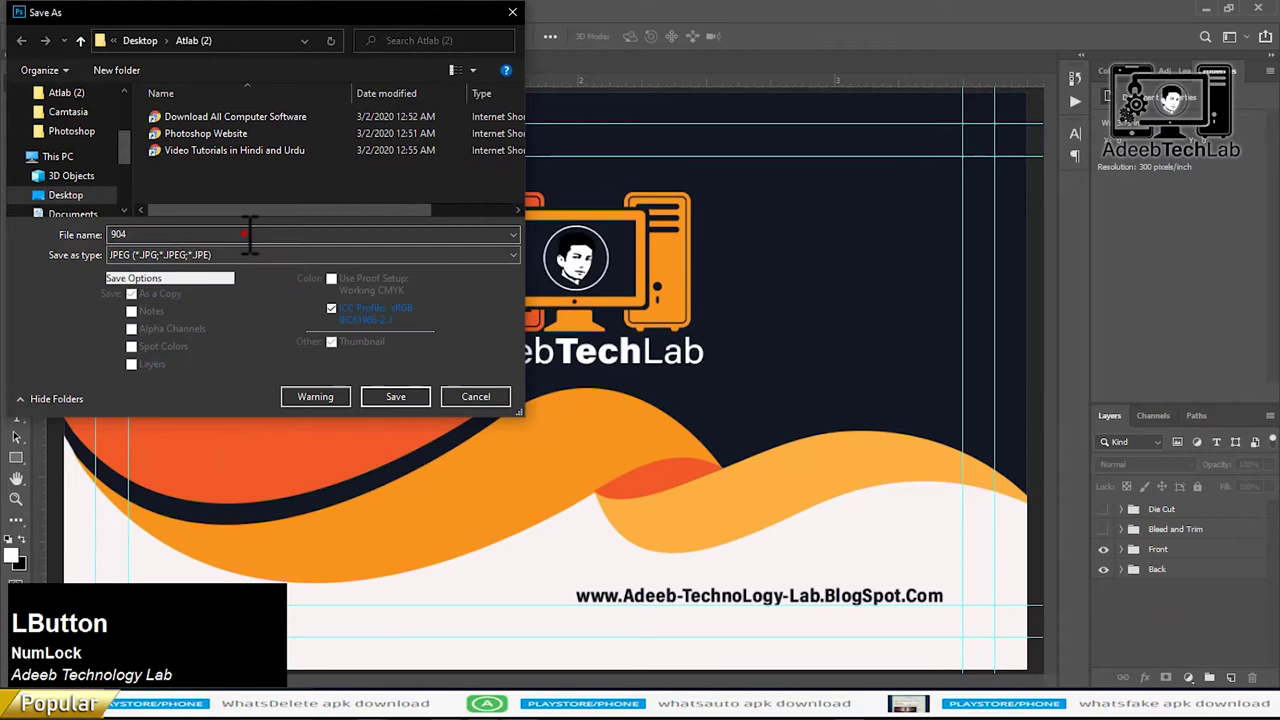
Save the card front as JPEG '1' and hide the Front group to show the back
{"action": "key", "text": "1"}
{"action": "left_click", "coordinate": [401, 415]}
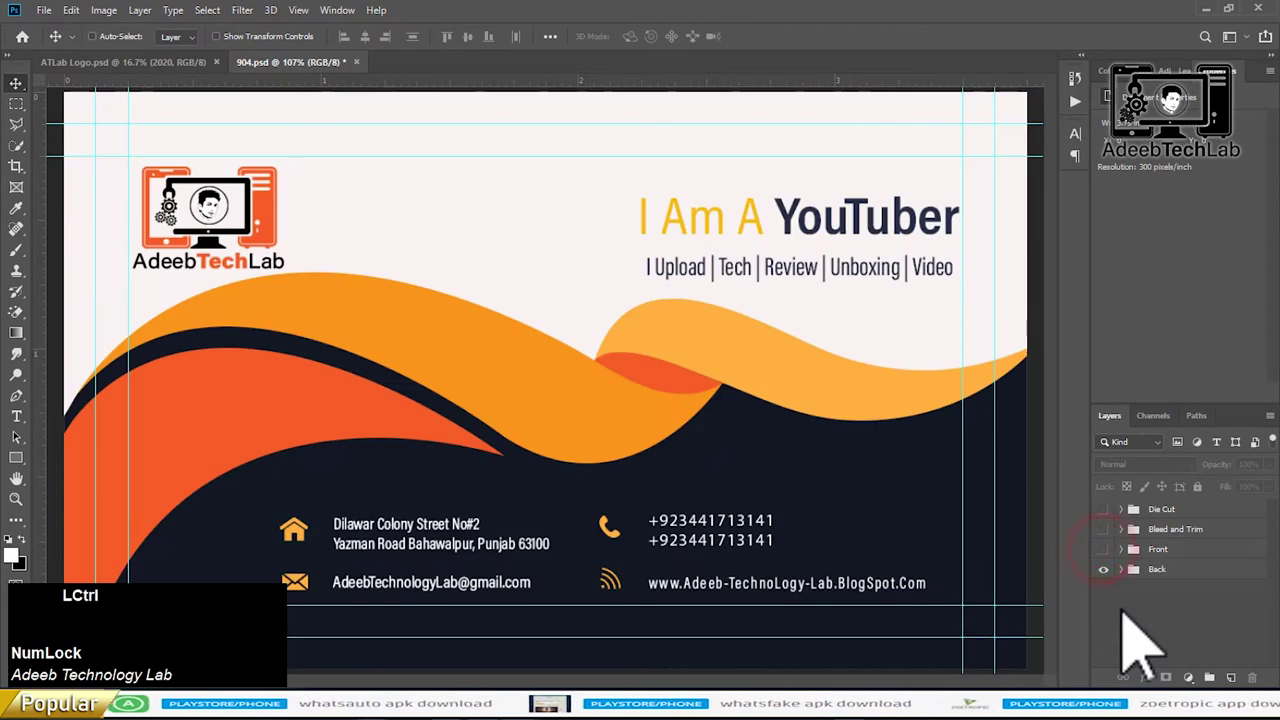
Save the card back as JPEG '2' at Maximum quality
{"action": "key", "text": "ctrl+s"}
{"action": "left_click", "coordinate": [247, 277]}
{"action": "key", "text": "2"}
{"action": "left_click", "coordinate": [421, 423]}
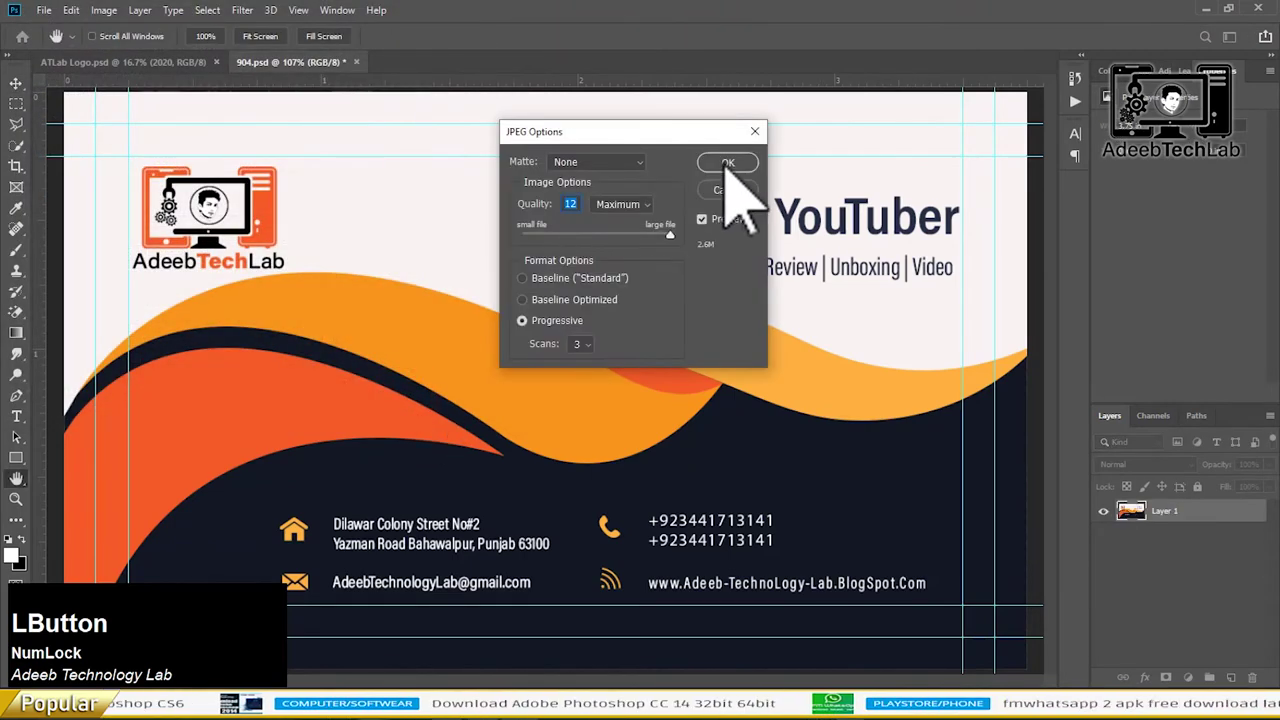